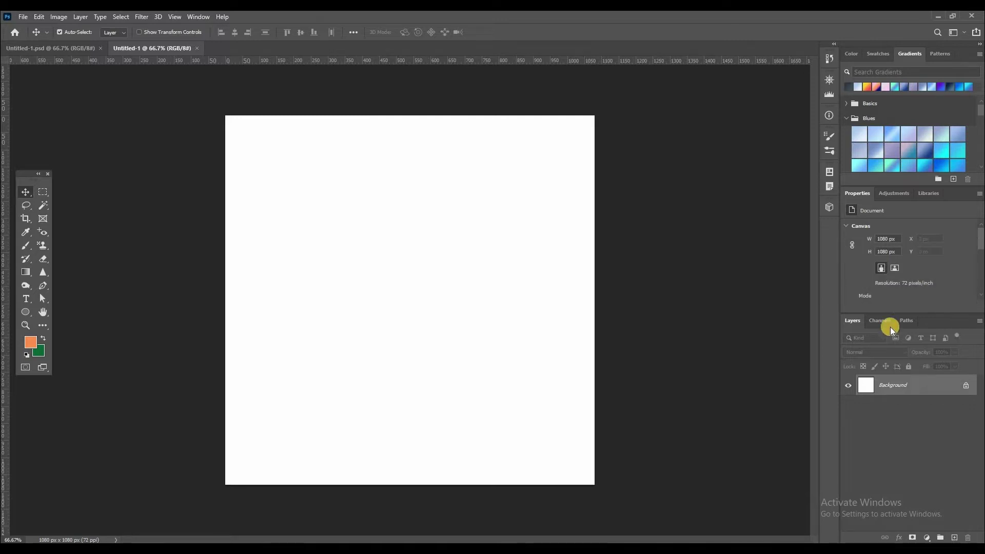
Place the colour-meaning chart and the Fenty Beauty bottle image onto the canvas.
left_click_drag(751, 470, 744, 466)
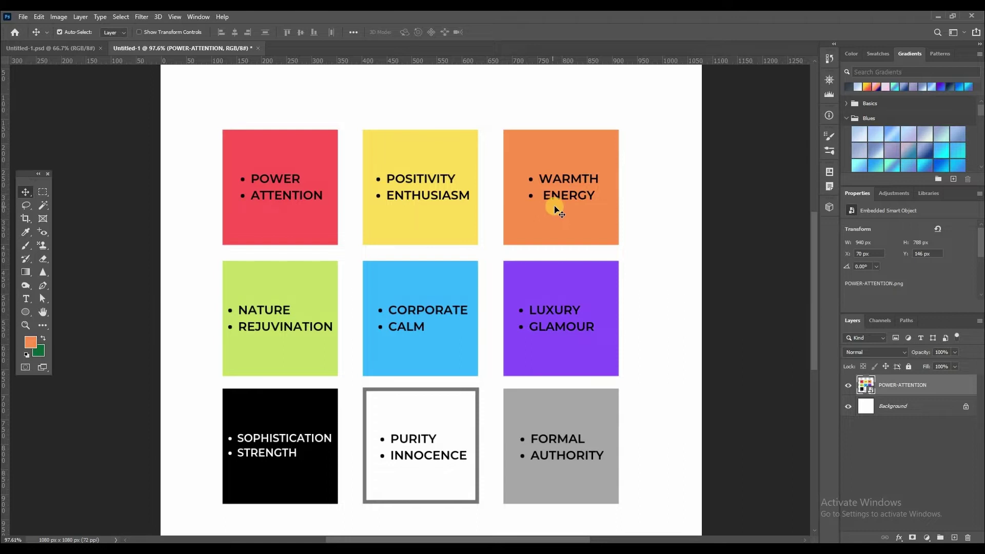
left_click_drag(532, 178, 512, 359)
scroll("down", 3)
Move the bottle layer leftward so it covers the middle column of the chart.
scroll("down", 3)
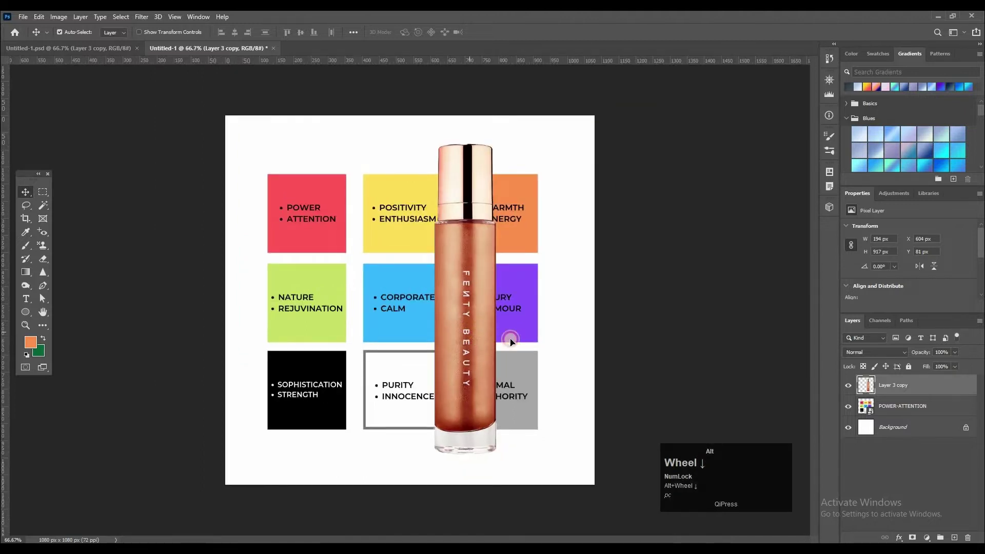
left_click_drag(524, 342, 459, 288)
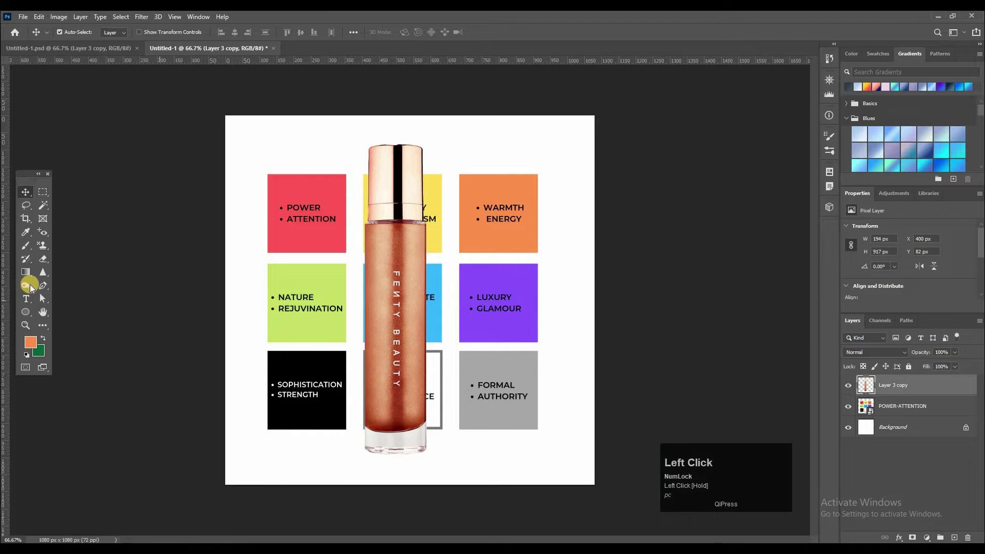
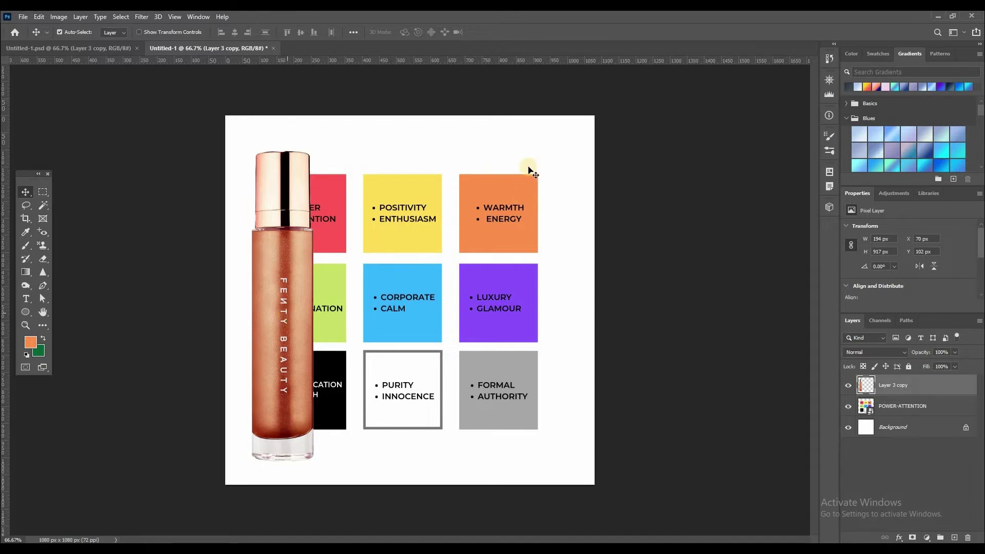
Sample the WARMTH orange for a new fill layer and shift the bottle to the right.
left_click(137, 242)
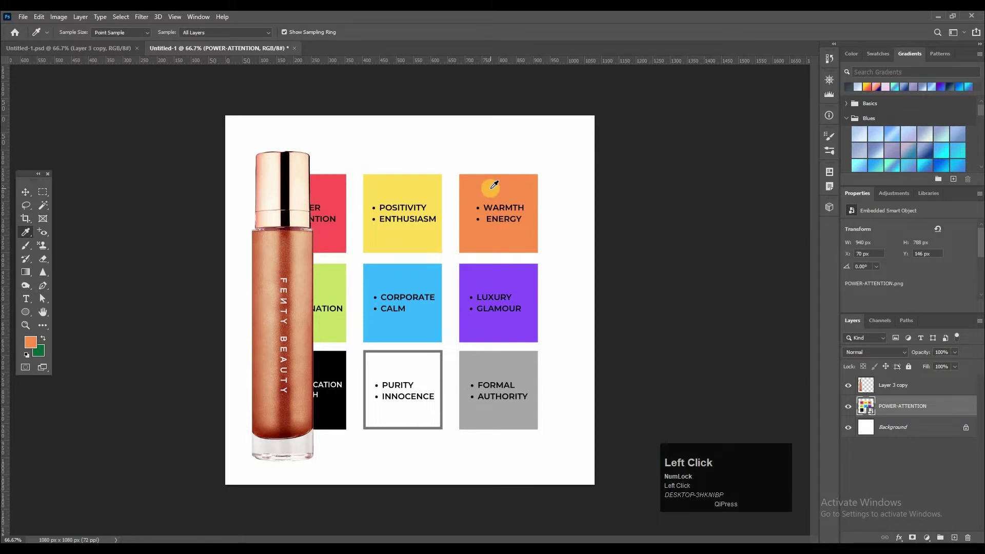
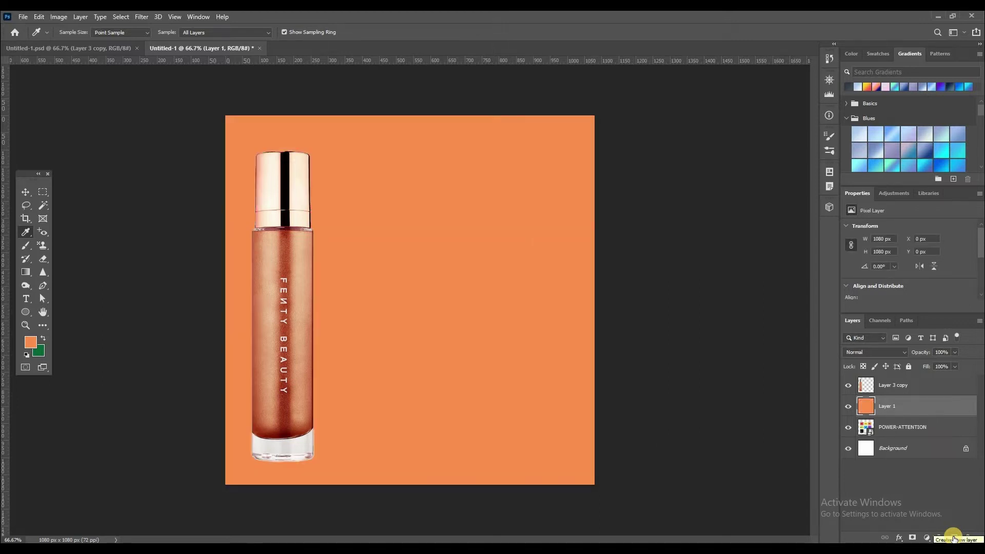
key("v")
left_click_drag(495, 374, 25, 268)
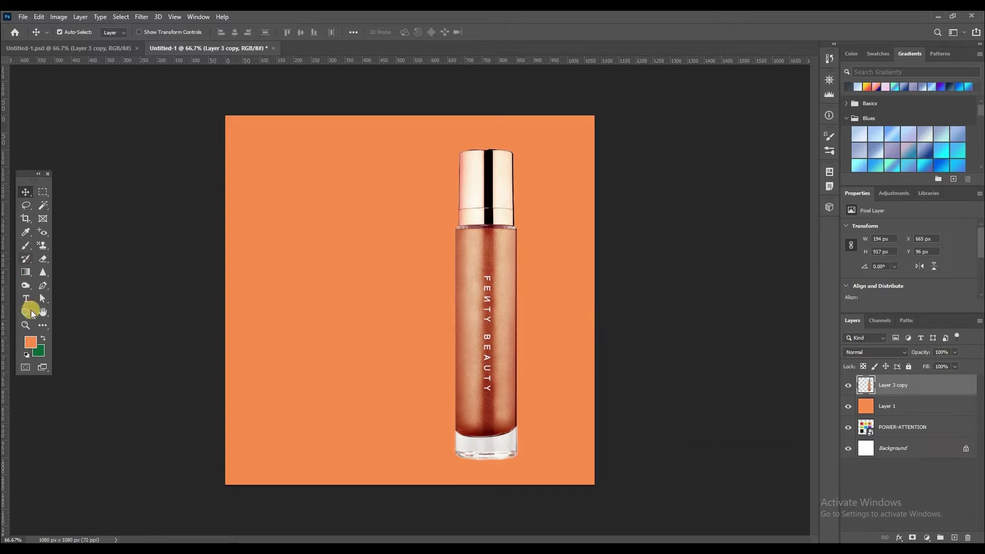
Draw a tall pale peach rectangle down the right half of the orange canvas.
left_click_drag(40, 318, 73, 79)
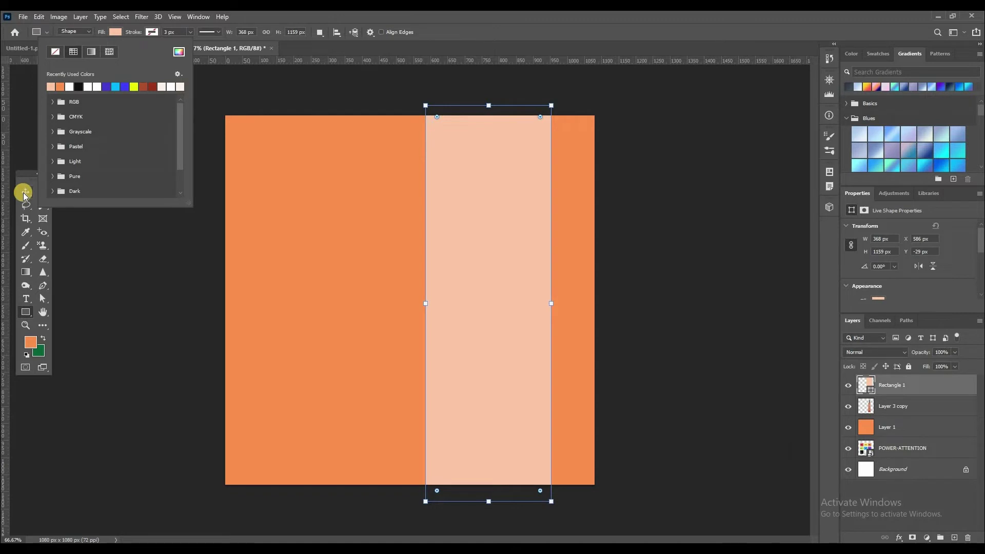
left_click(536, 268)
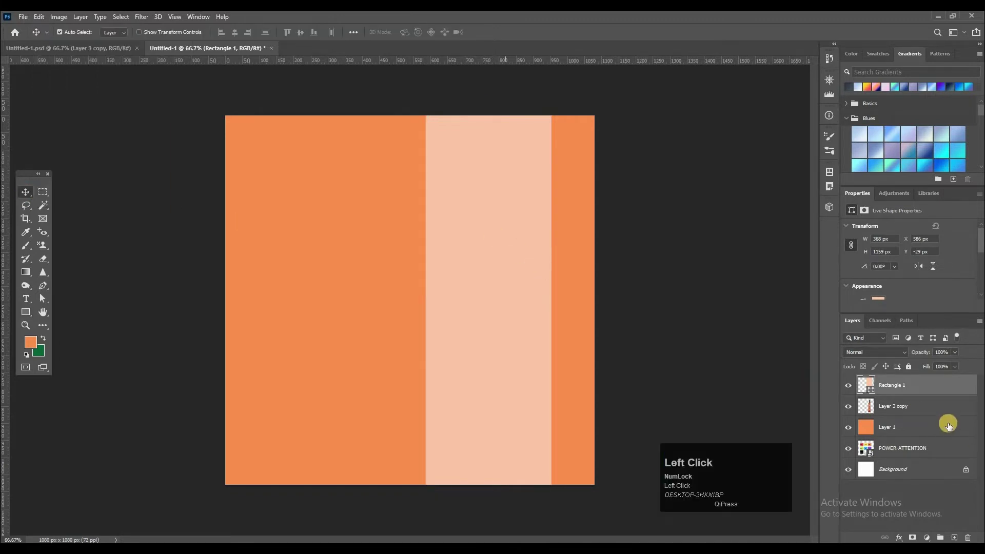
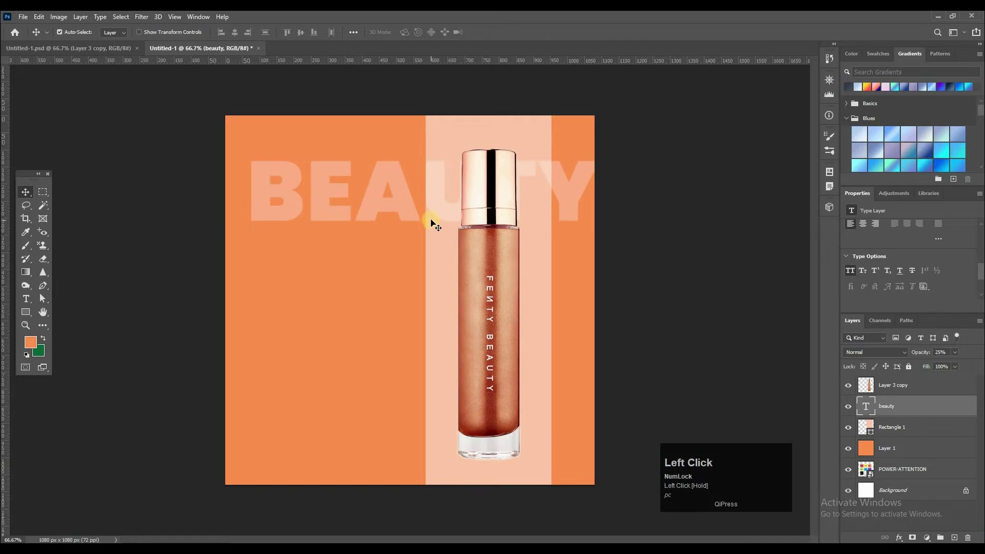
Adjust the view around the faint BEAUTY lettering and headline.
scroll("down", 3)
scroll("up", 3)
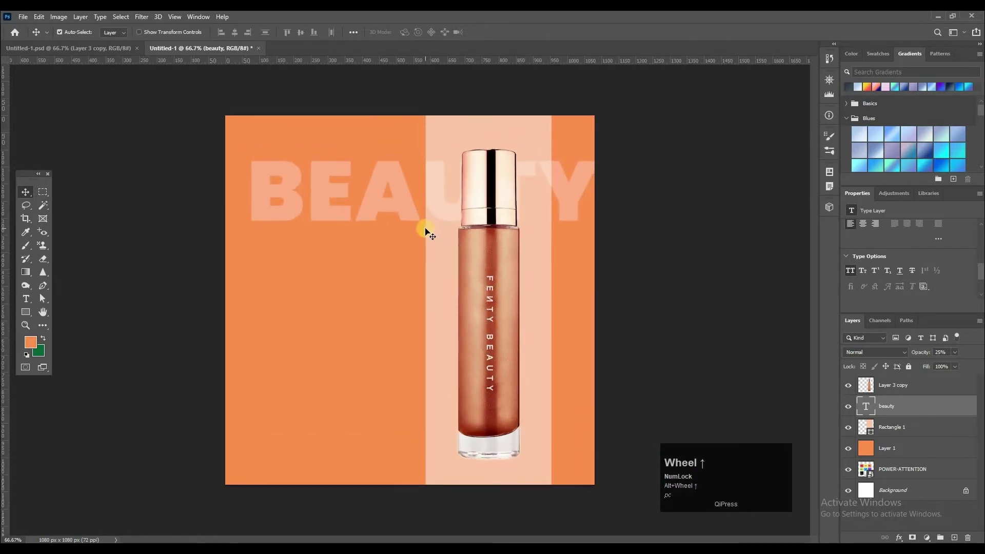
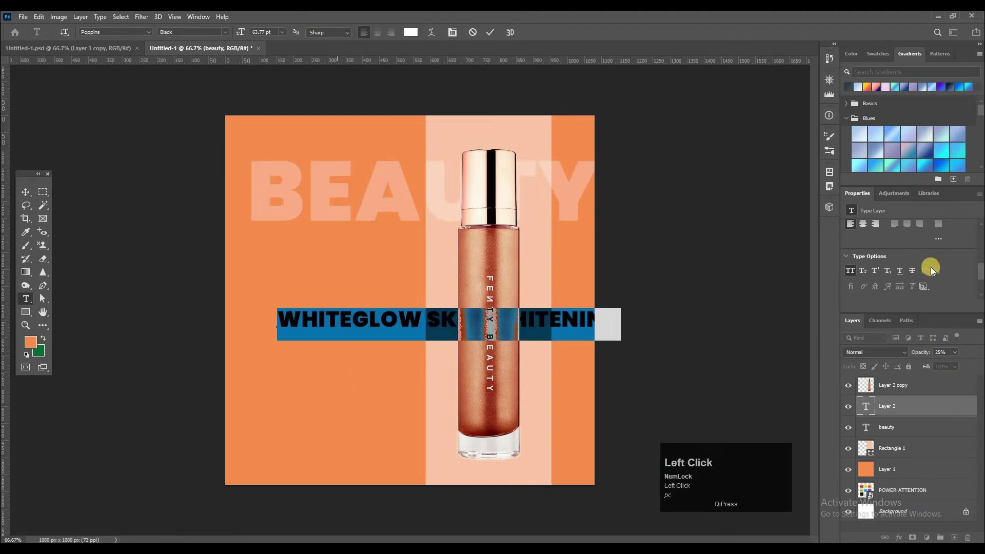
Switch the headline to mixed-case bold serif and break it after WhiteGlow.
scroll("up", 3)
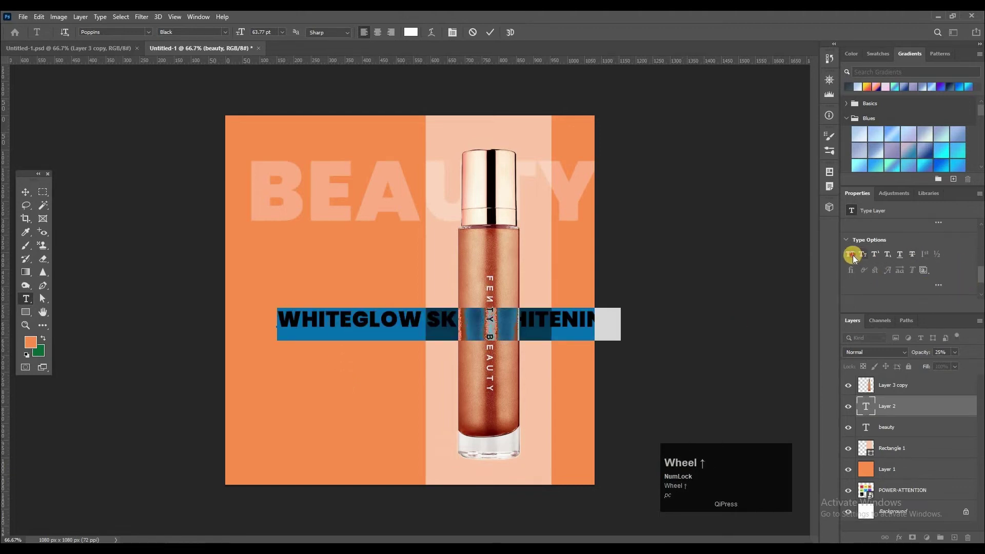
left_click(856, 259)
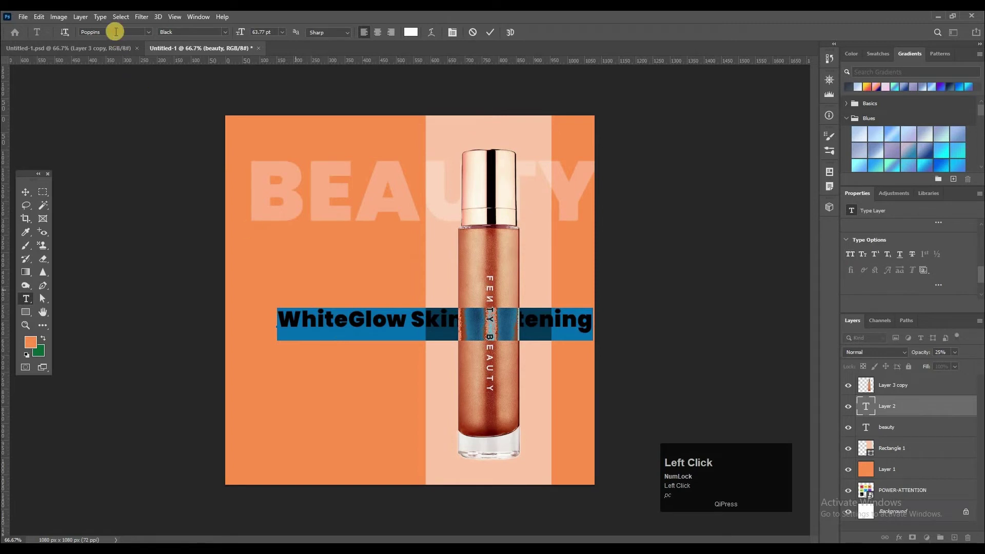
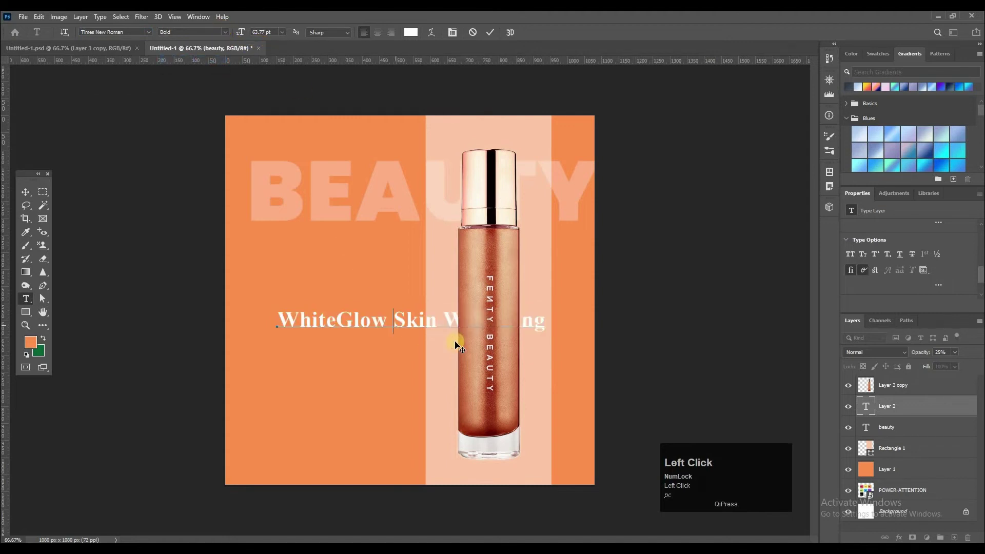
key("Return")
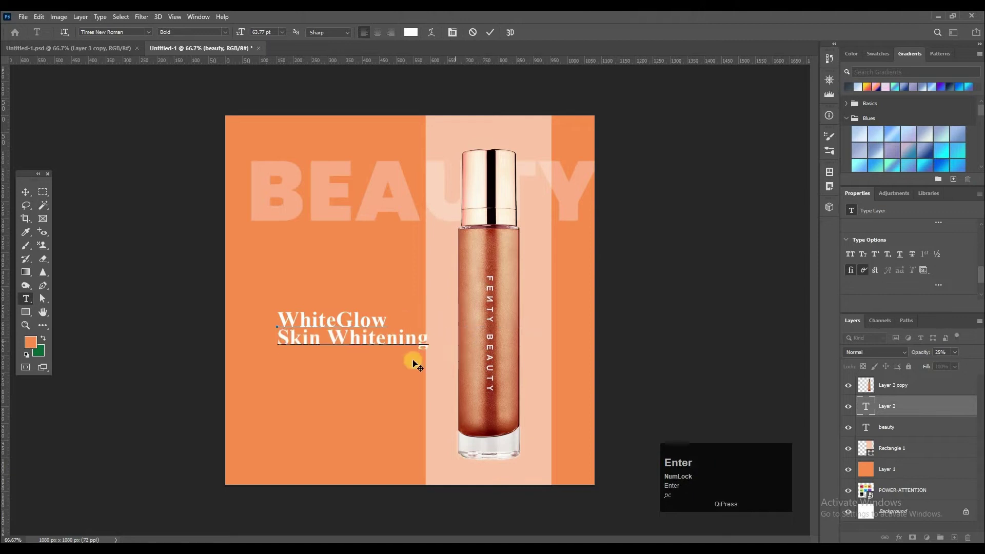
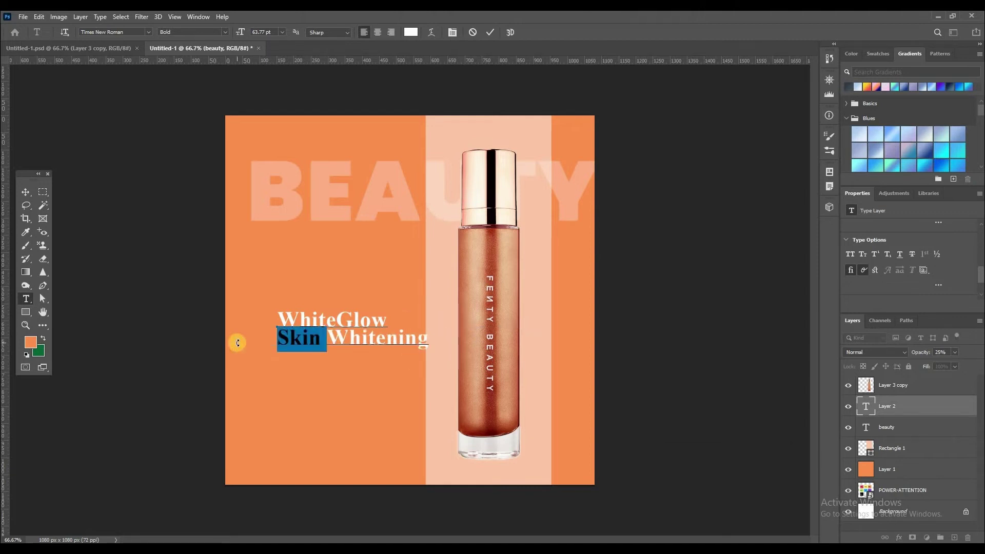
Cut the word Skin from the headline, commit it and move it further left.
left_click(241, 347)
key("ctrl+x")
key("Return")
left_click(339, 334)
scroll("up", 3)
left_click_drag(269, 304, 247, 289)
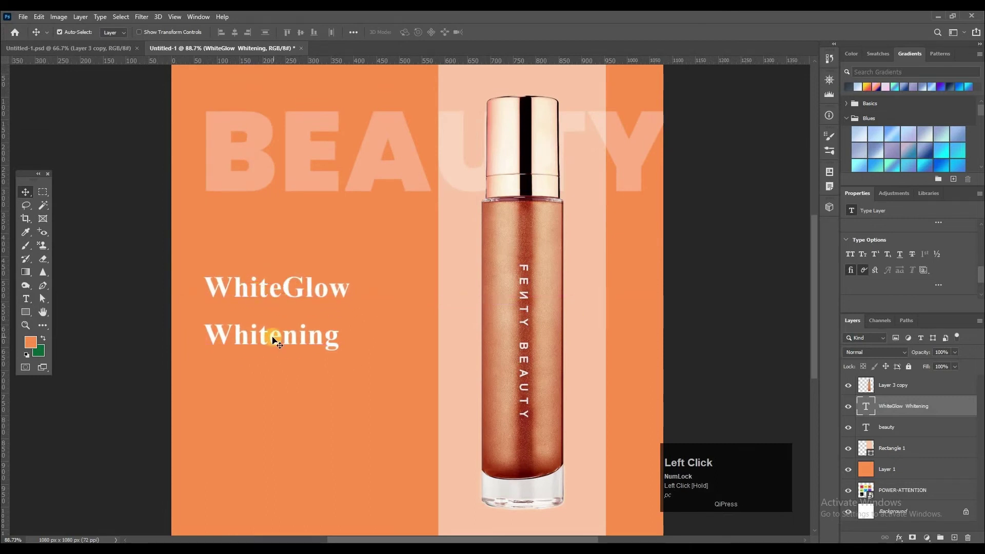
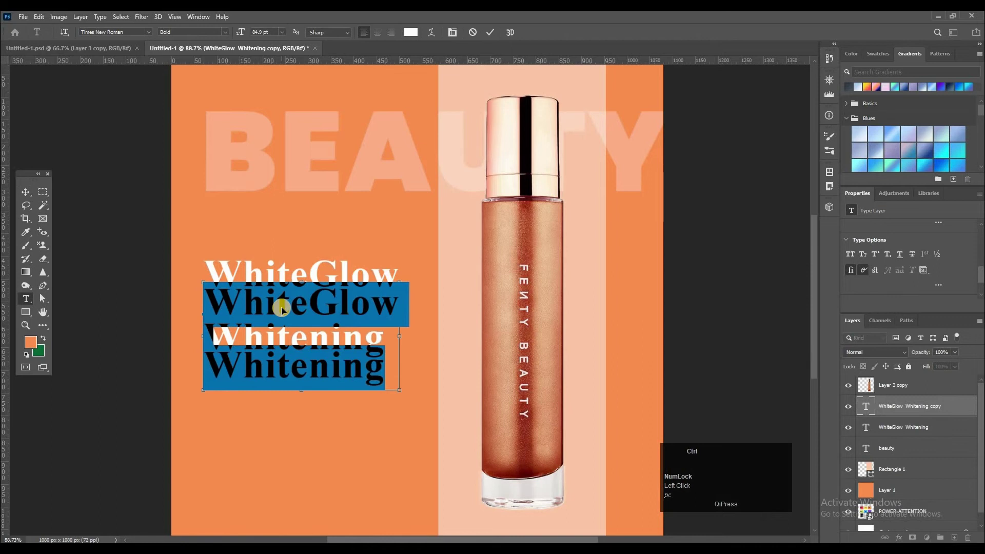
Replace the duplicated headline text with a brown Skin between WhiteGlow and Whitening.
key("ctrl+v")
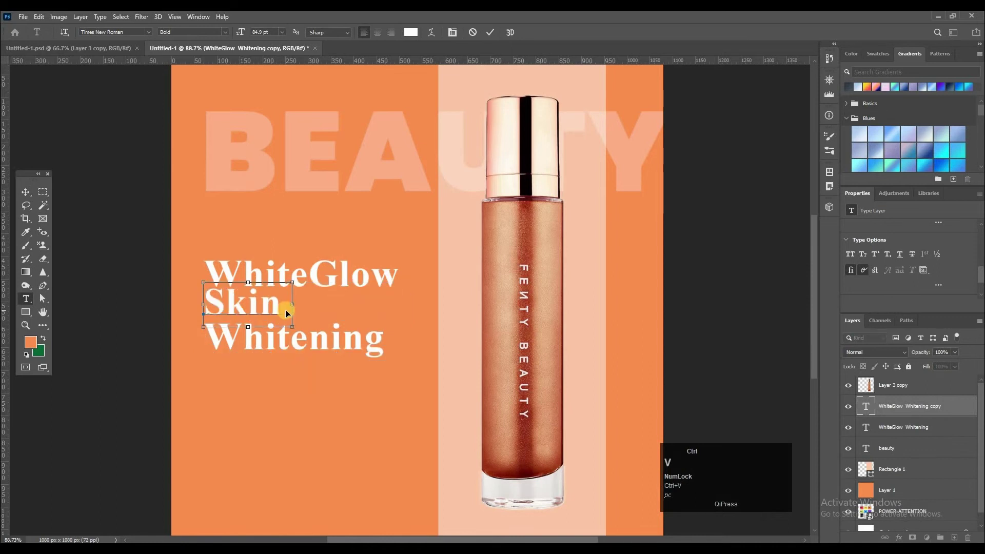
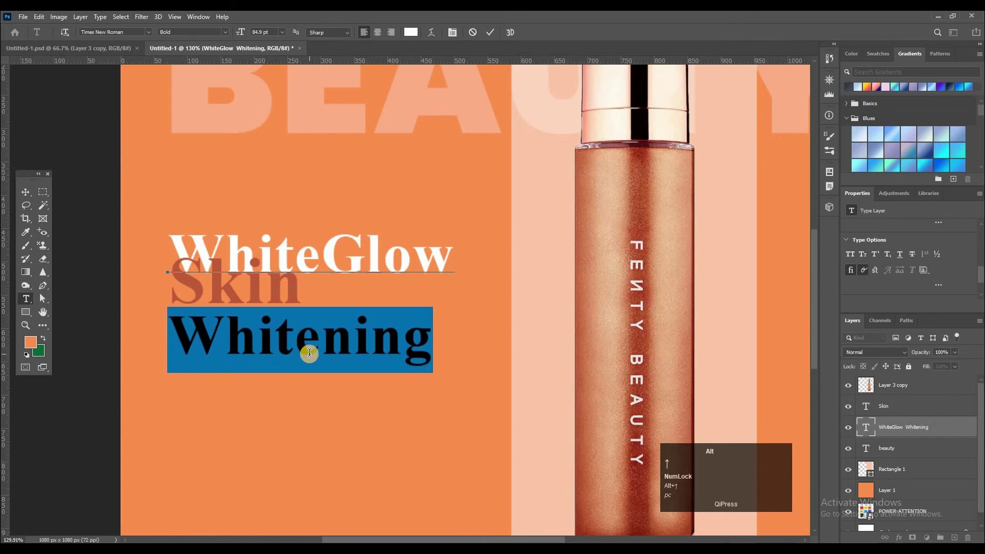
left_click(499, 350)
scroll("down", 3)
scroll("up", 3)
scroll("down", 3)
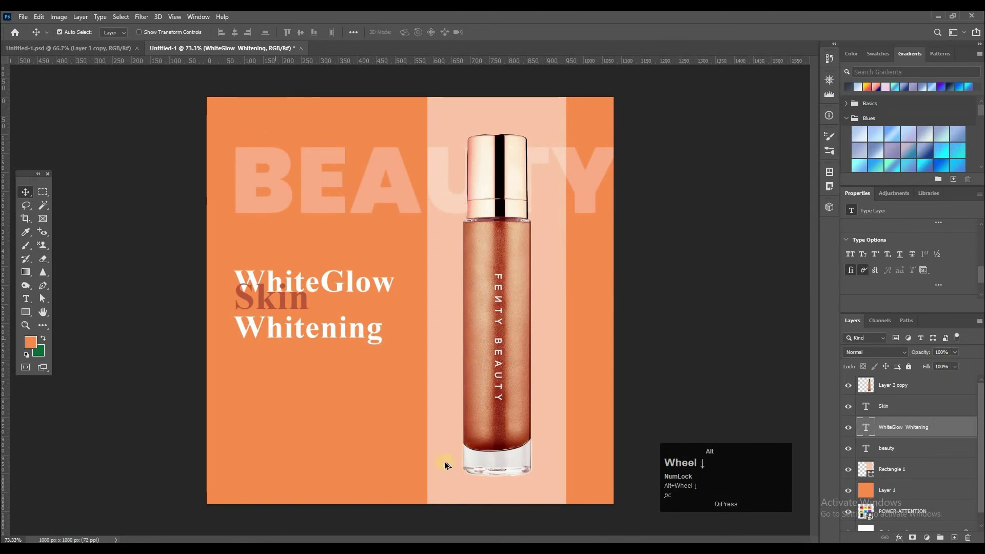
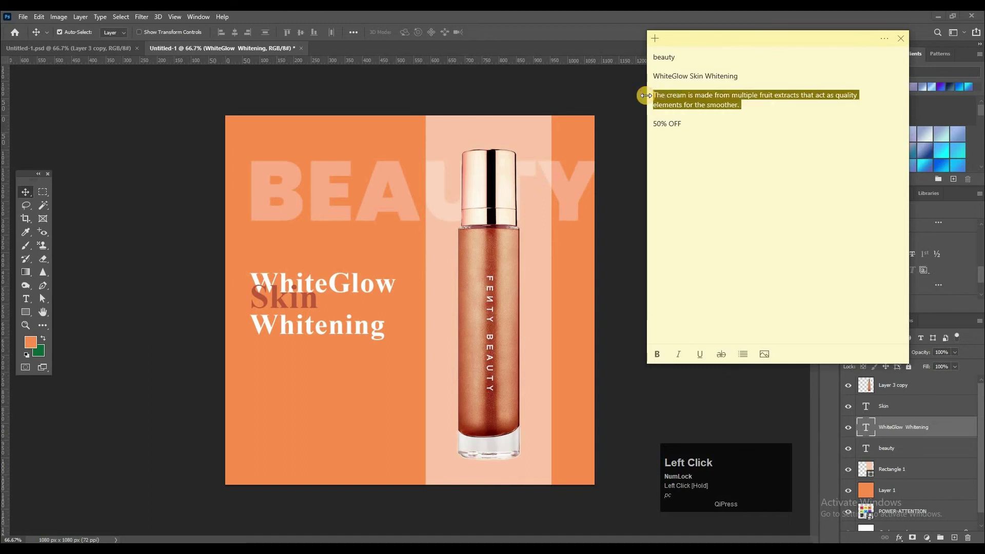
Paste the copied product description into a new text layer below the headline.
key("ctrl+c")
left_click(78, 343)
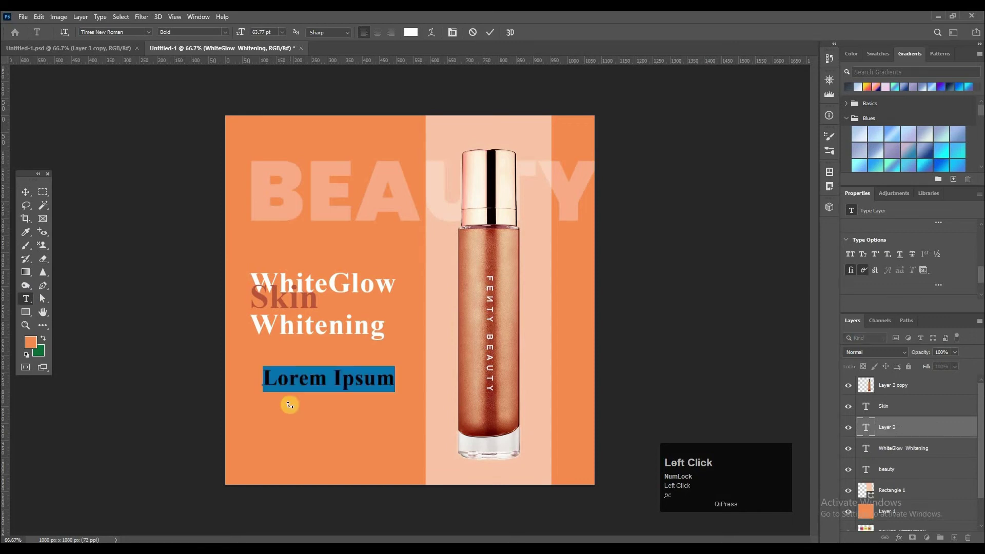
key("ctrl+v")
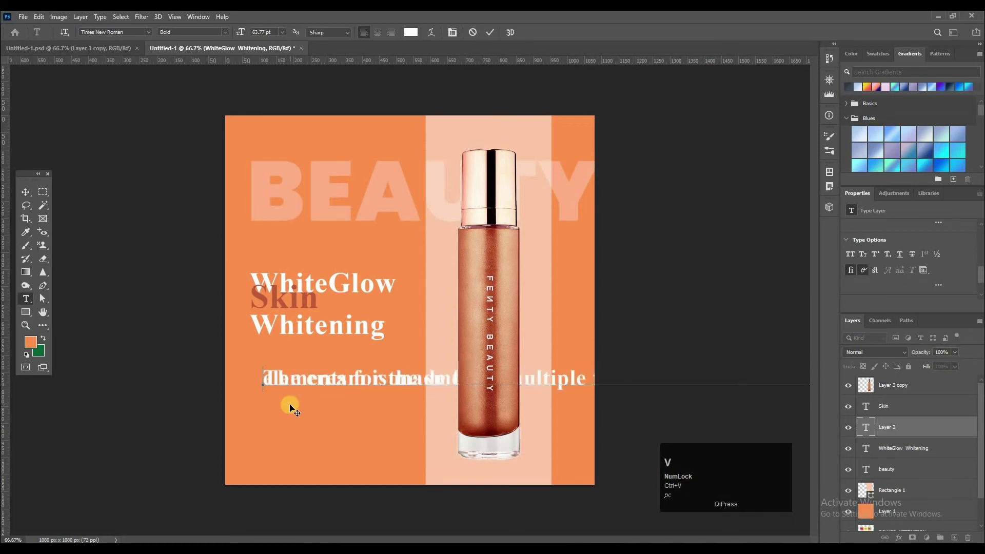
key("ctrl+a")
left_click(404, 53)
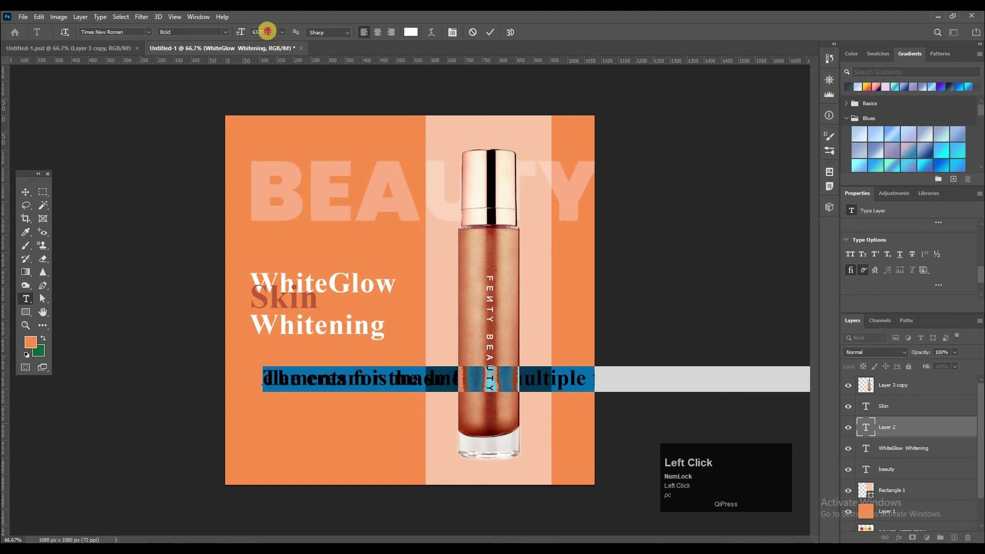
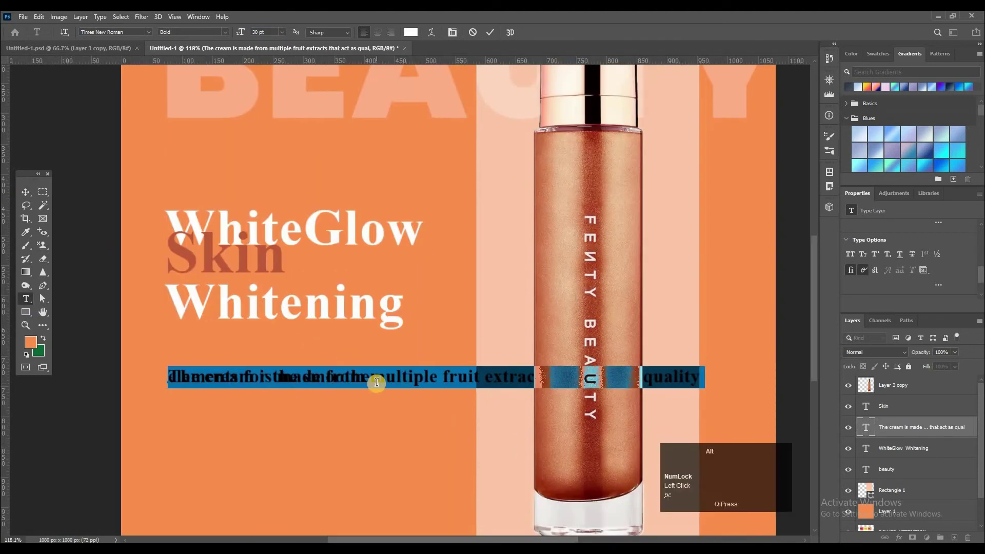
Reduce the description text to 30 pt.
key("alt+Down")
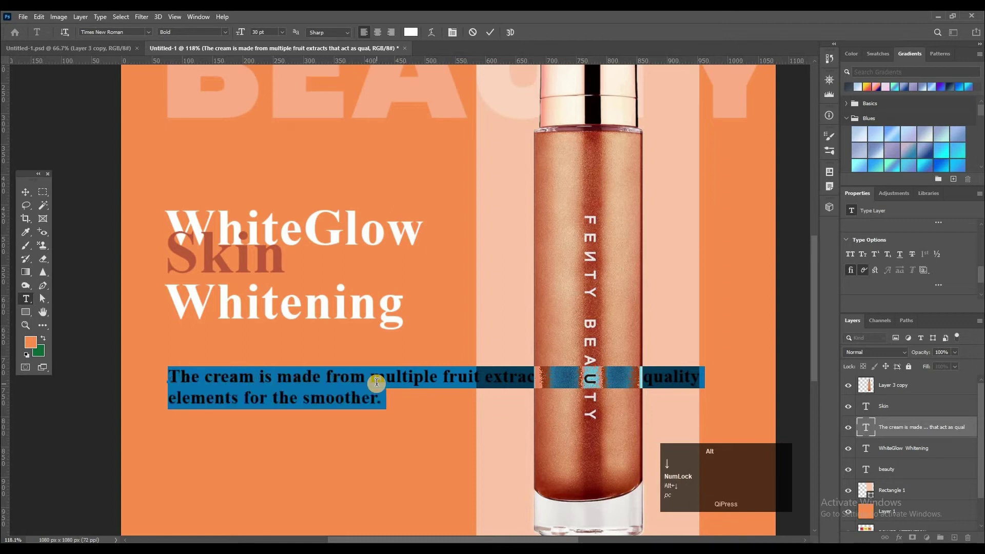
key("alt+Up")
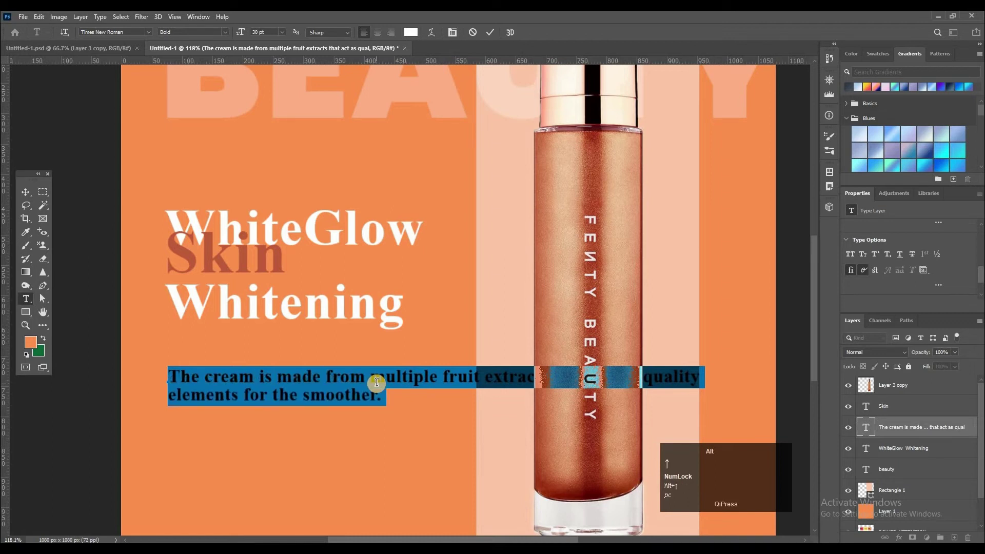
key("alt+Up")
key("alt+Left")
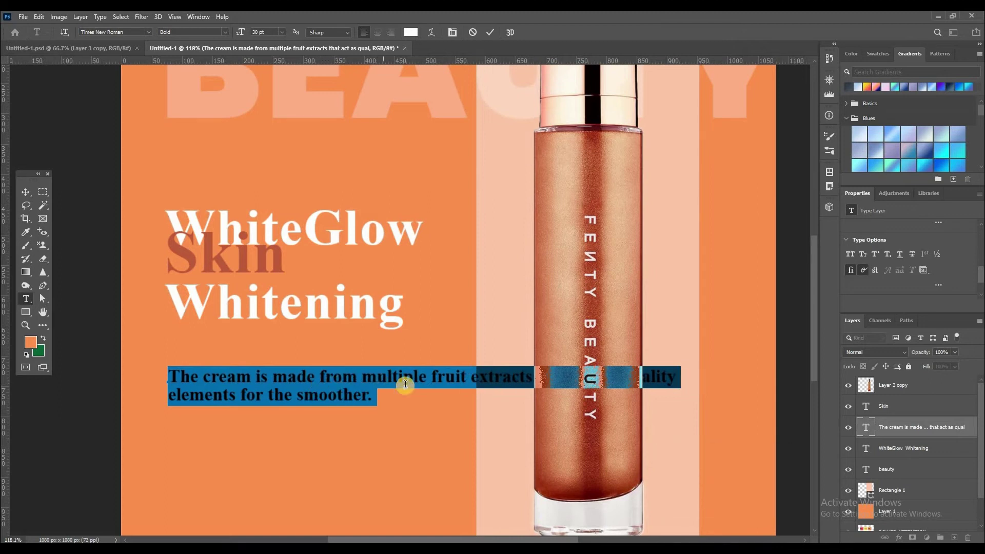
Wrap the paragraph into three lines and set its weight to Regular.
left_click(478, 432)
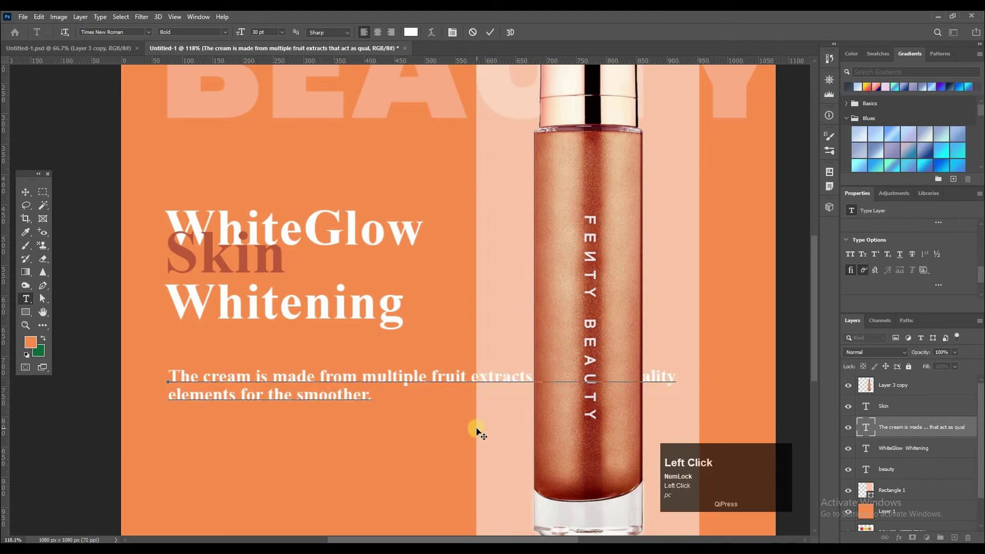
key("Return")
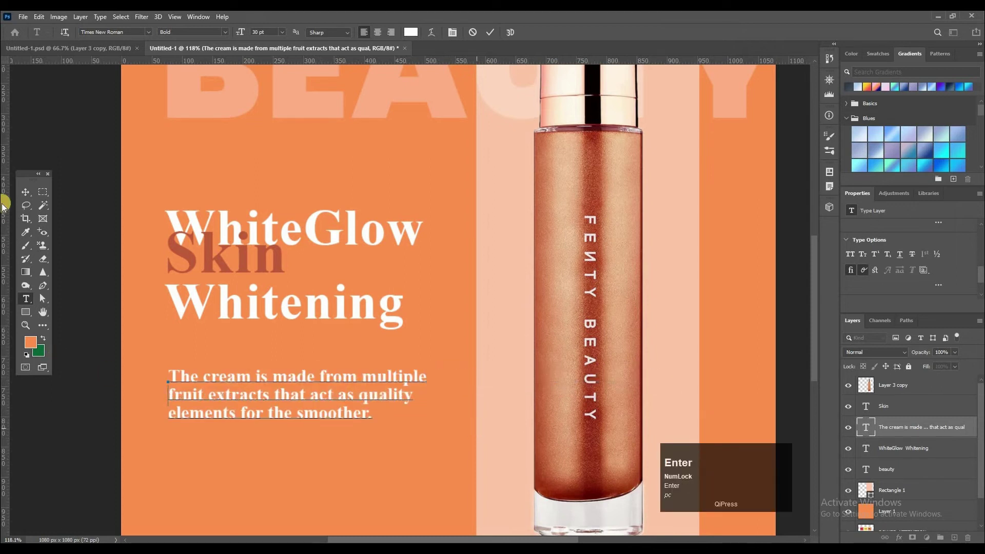
key("Return")
key("ctrl+a")
left_click(211, 53)
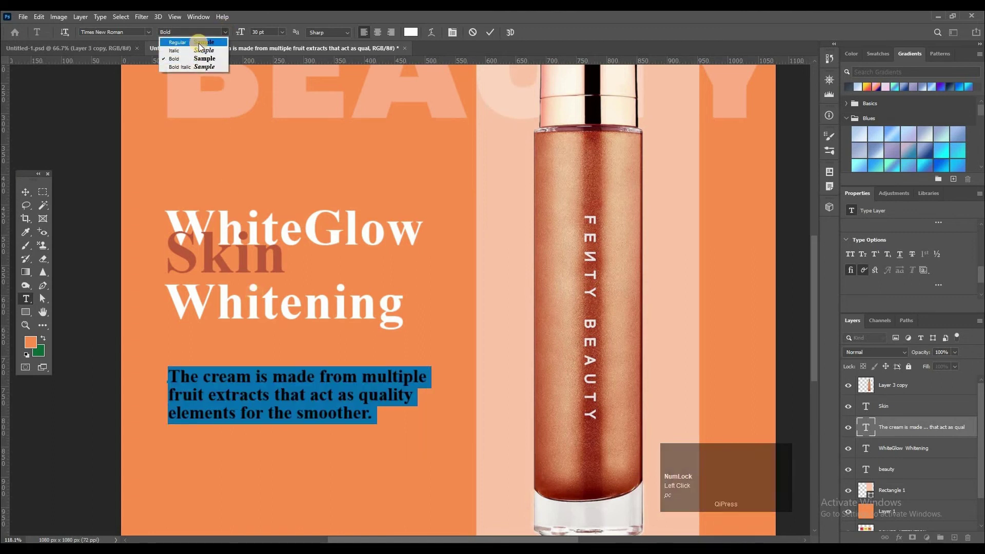
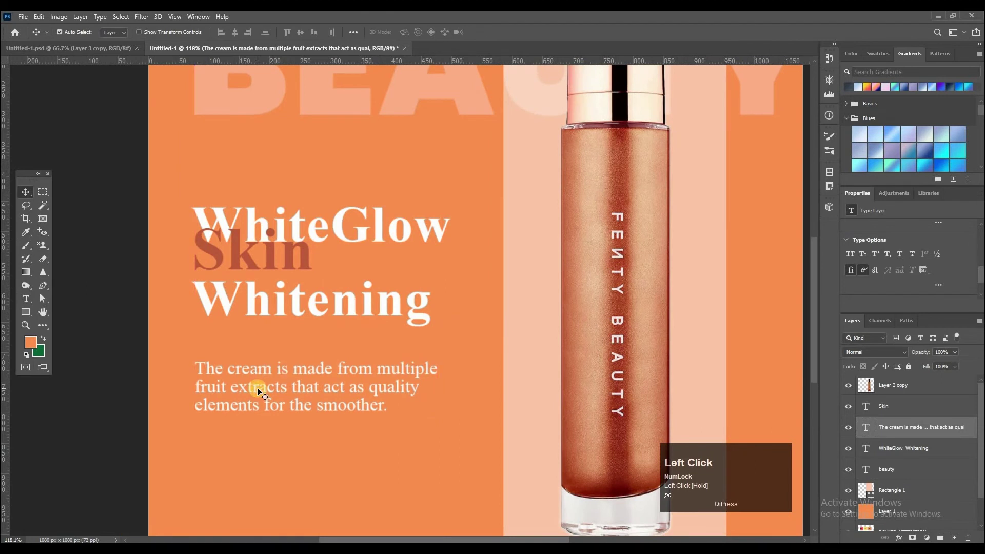
Zoom out to view the whole ad layout.
scroll("down", 3)
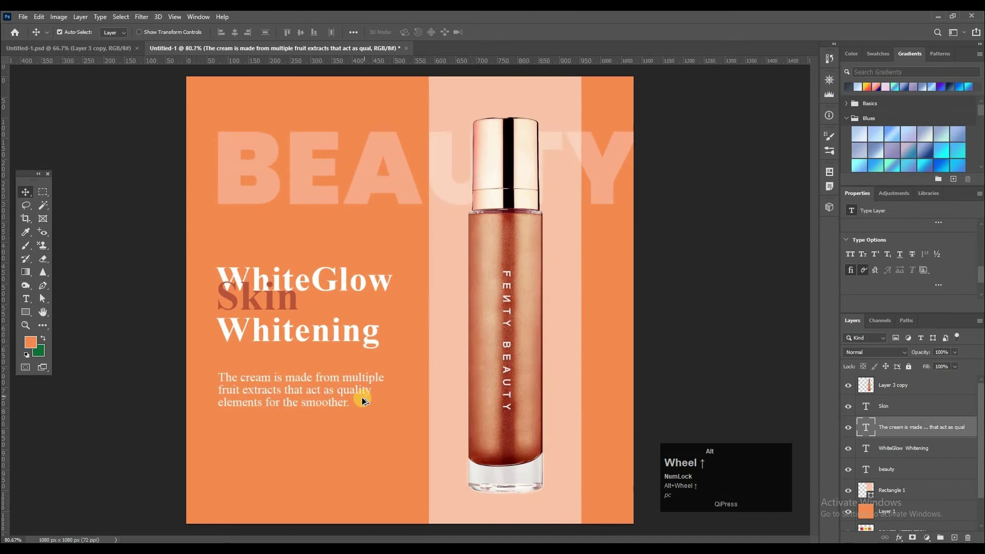
scroll("up", 3)
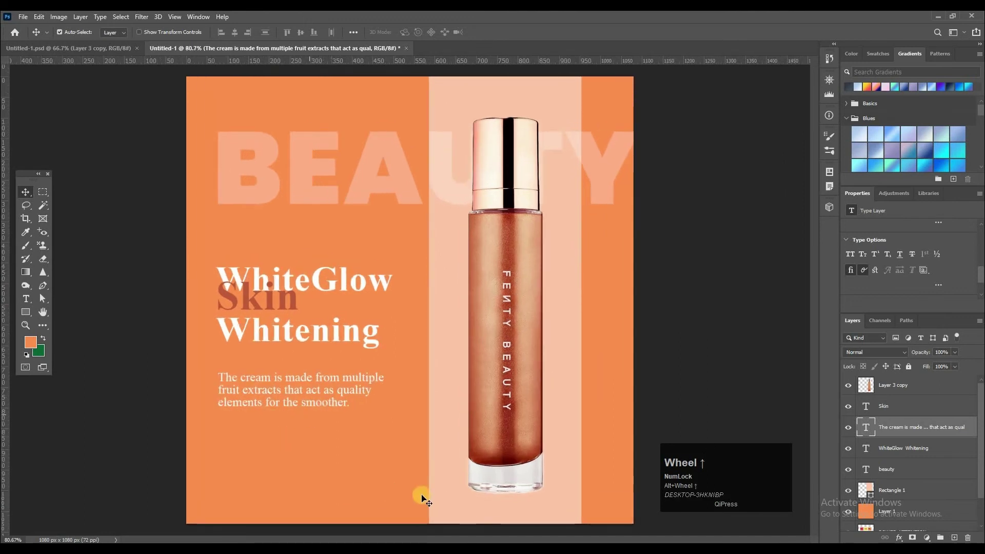
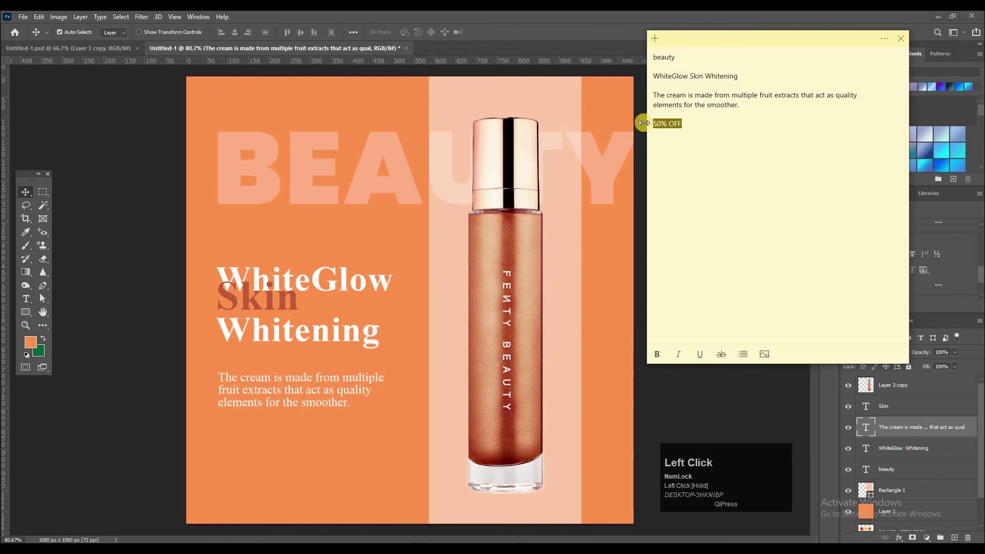
Copy '50% OFF' from the notes and place it as a bold white line below the paragraph.
key("ctrl+c")
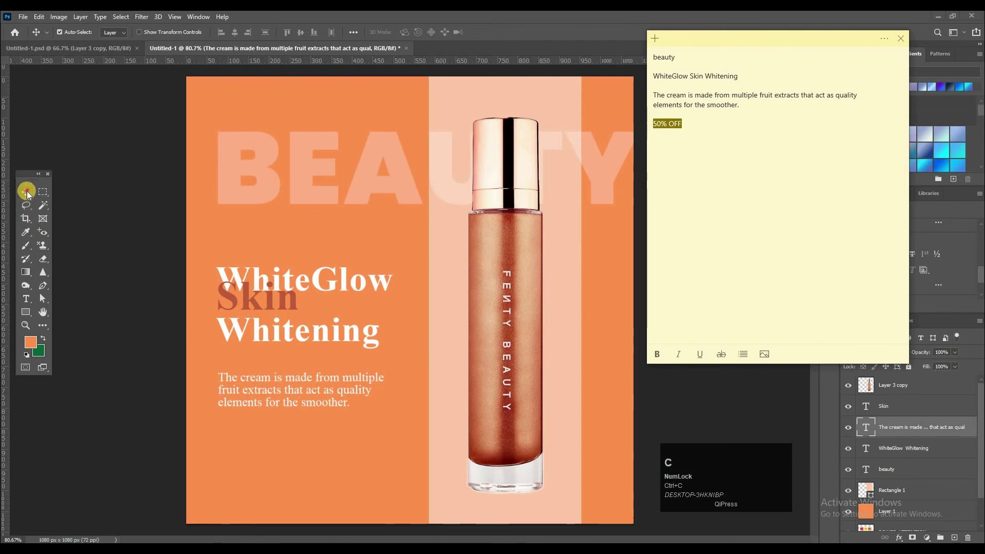
left_click(254, 331)
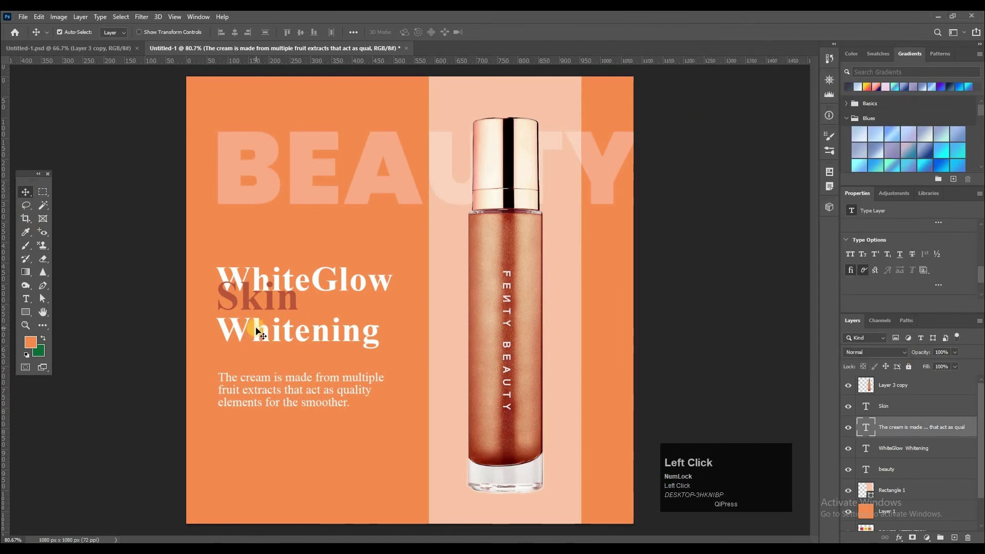
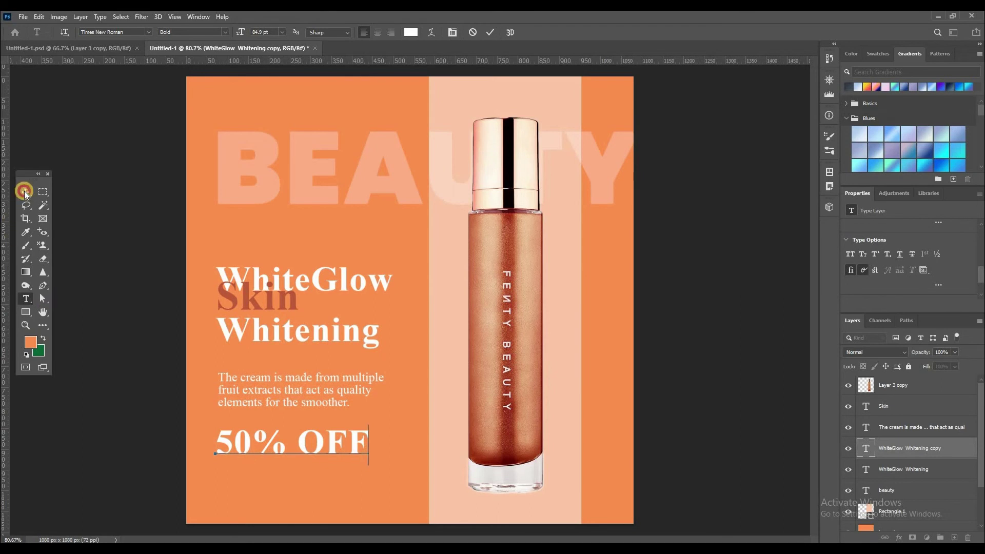
left_click(303, 443)
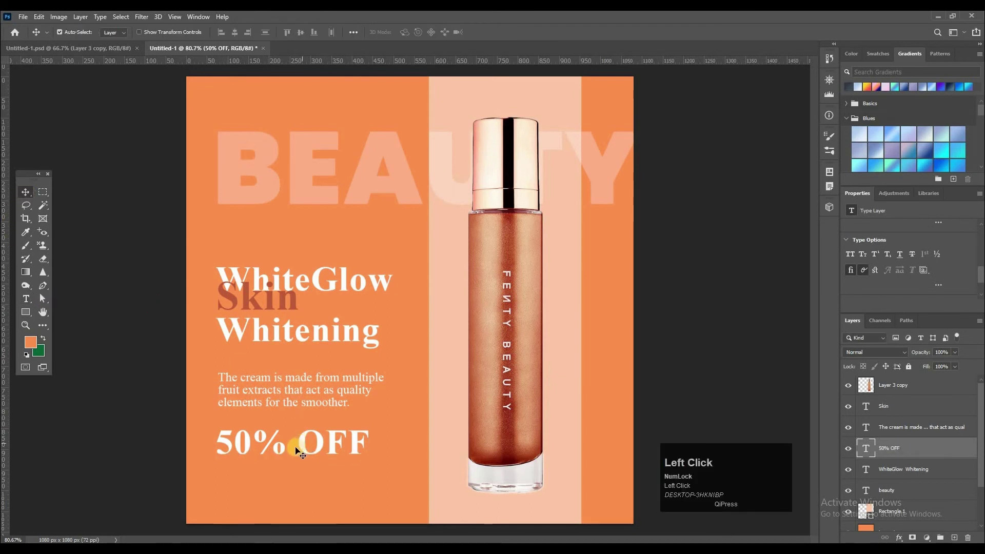
Zoom in on the 50% OFF line to prepare the thin 363×20 px rectangle.
scroll("up", 3)
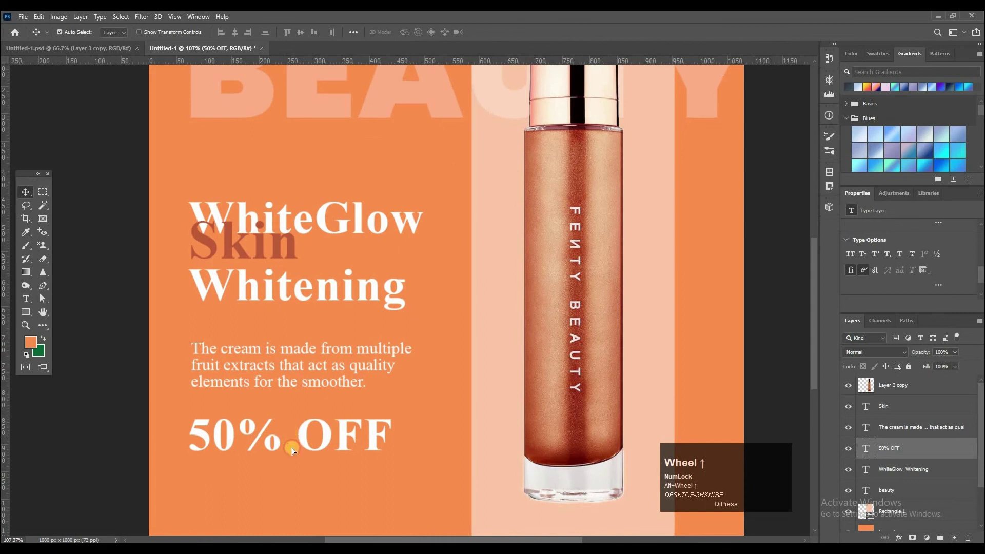
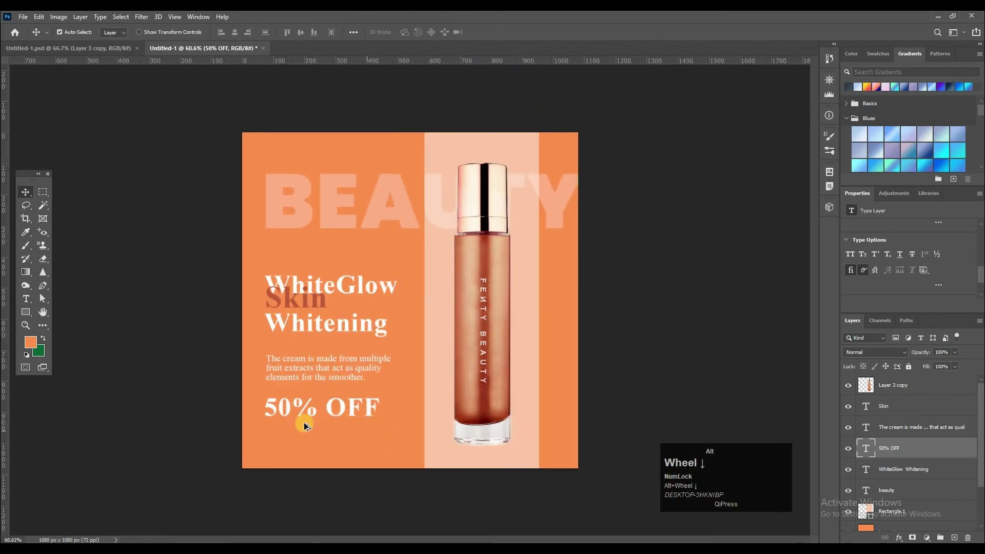
scroll("up", 3)
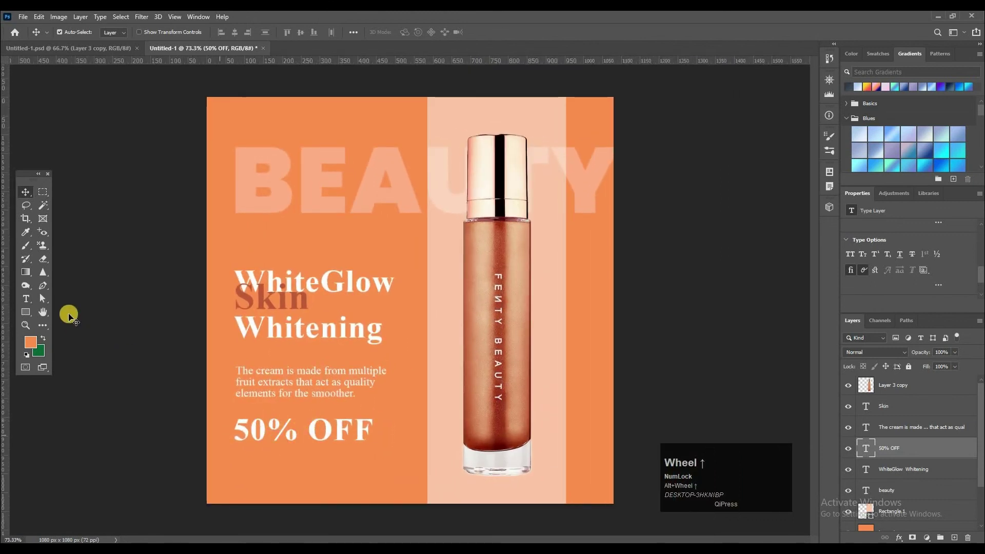